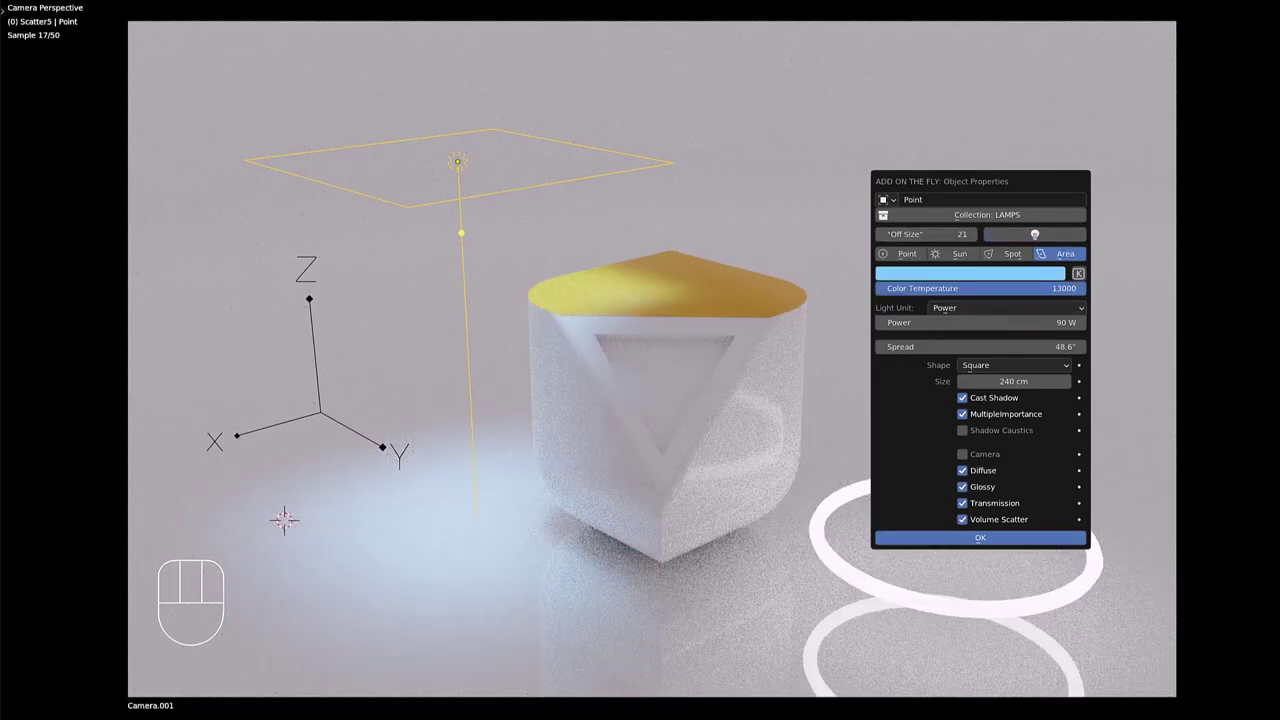
In the Add On The Fly pop-up for BezierCircle, set Depth to 14 cm and assign Material.002
click(994, 36)
scroll(down, 3)
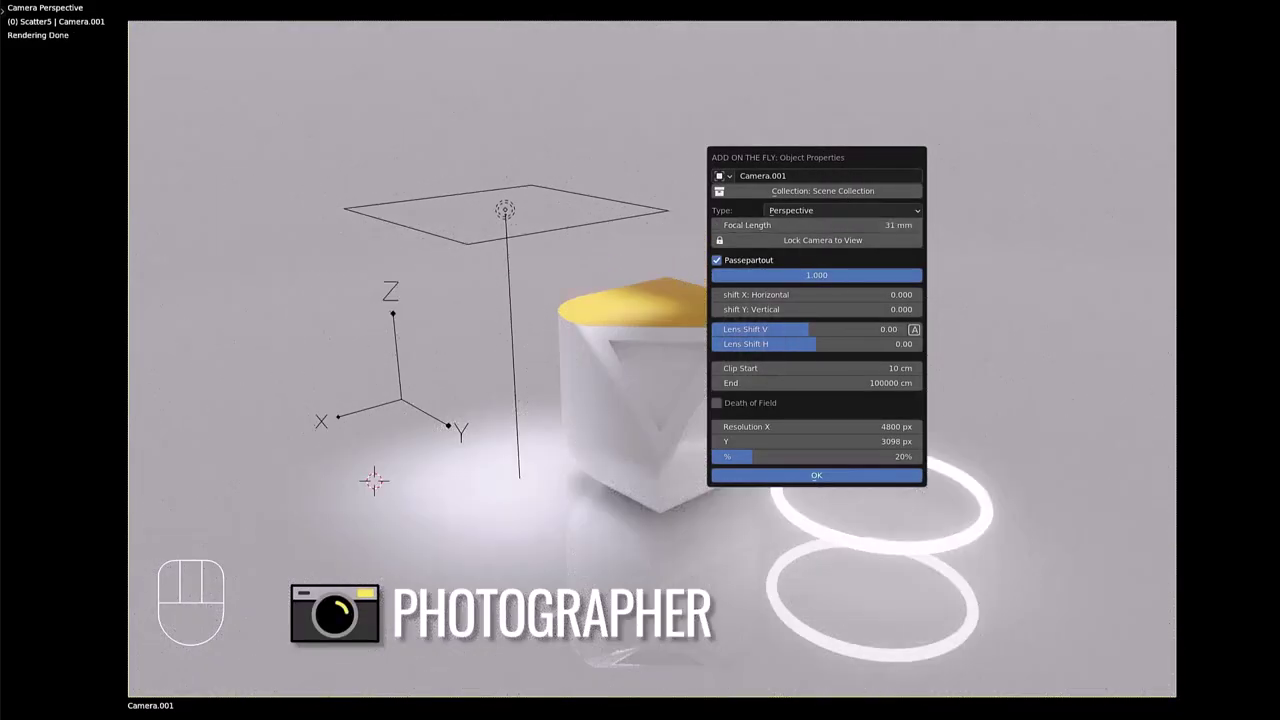
click(959, 236)
scroll(down, 3)
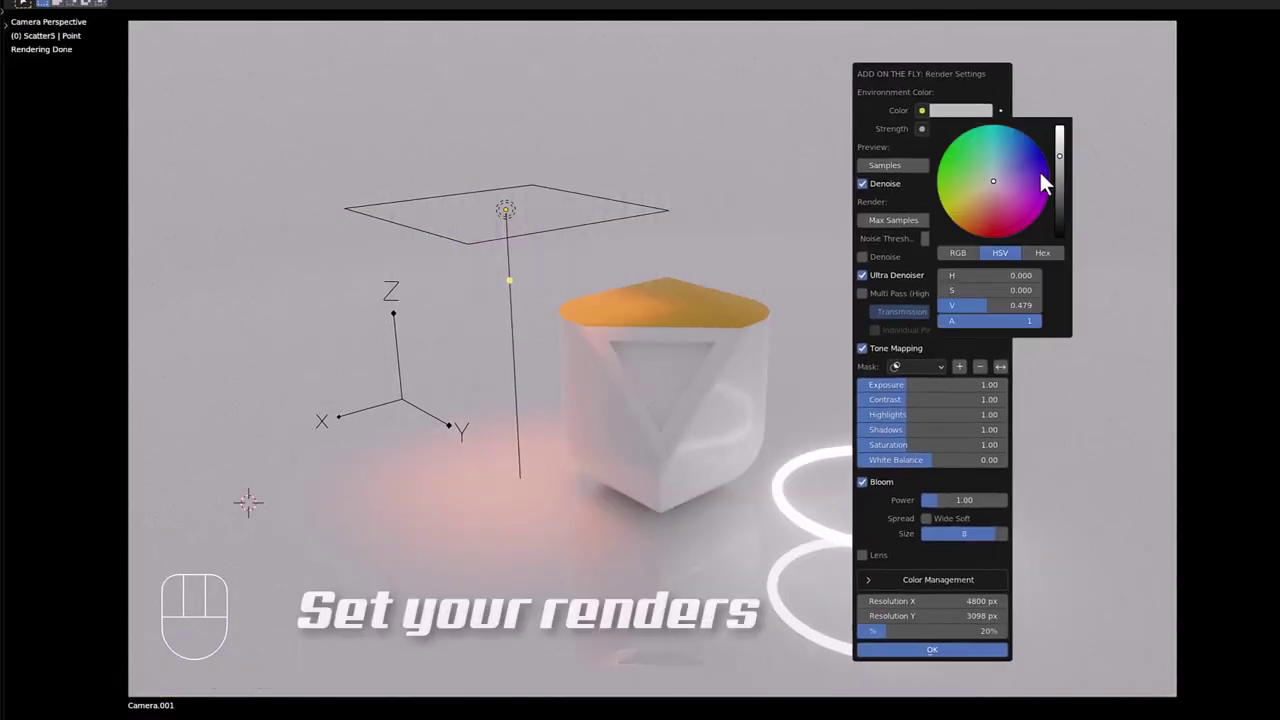
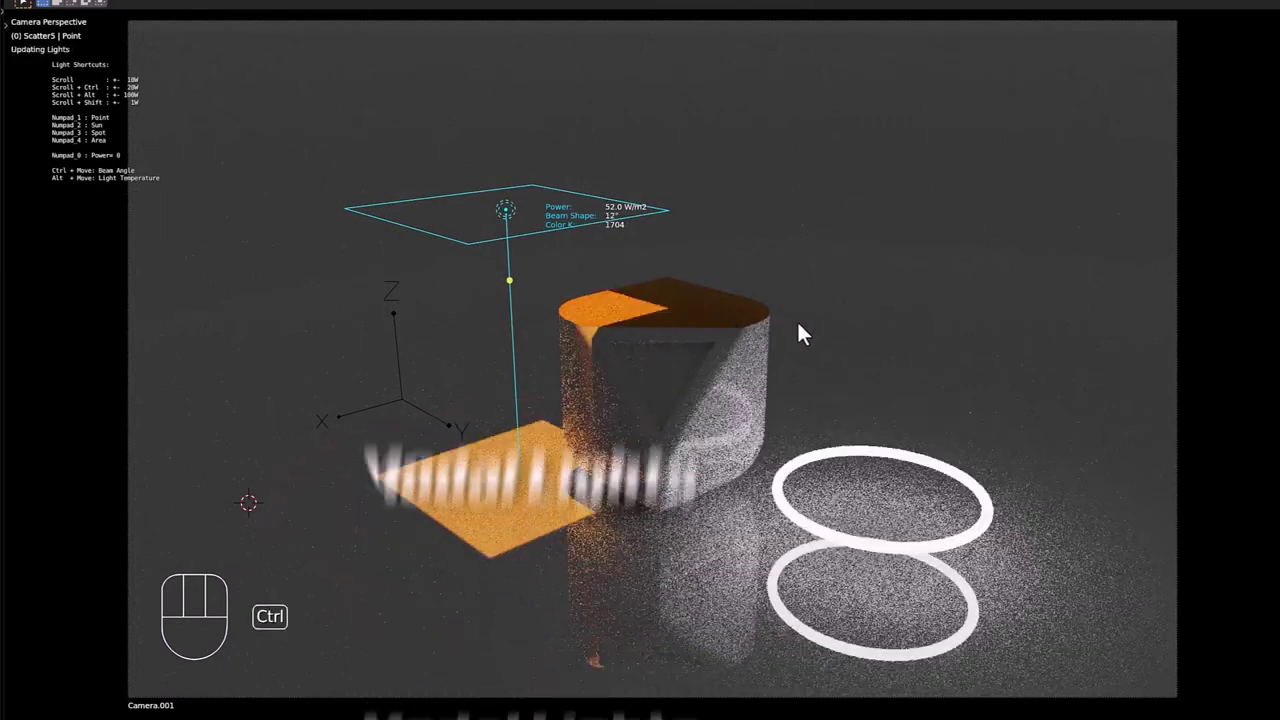
click(904, 456)
scroll(down, 3)
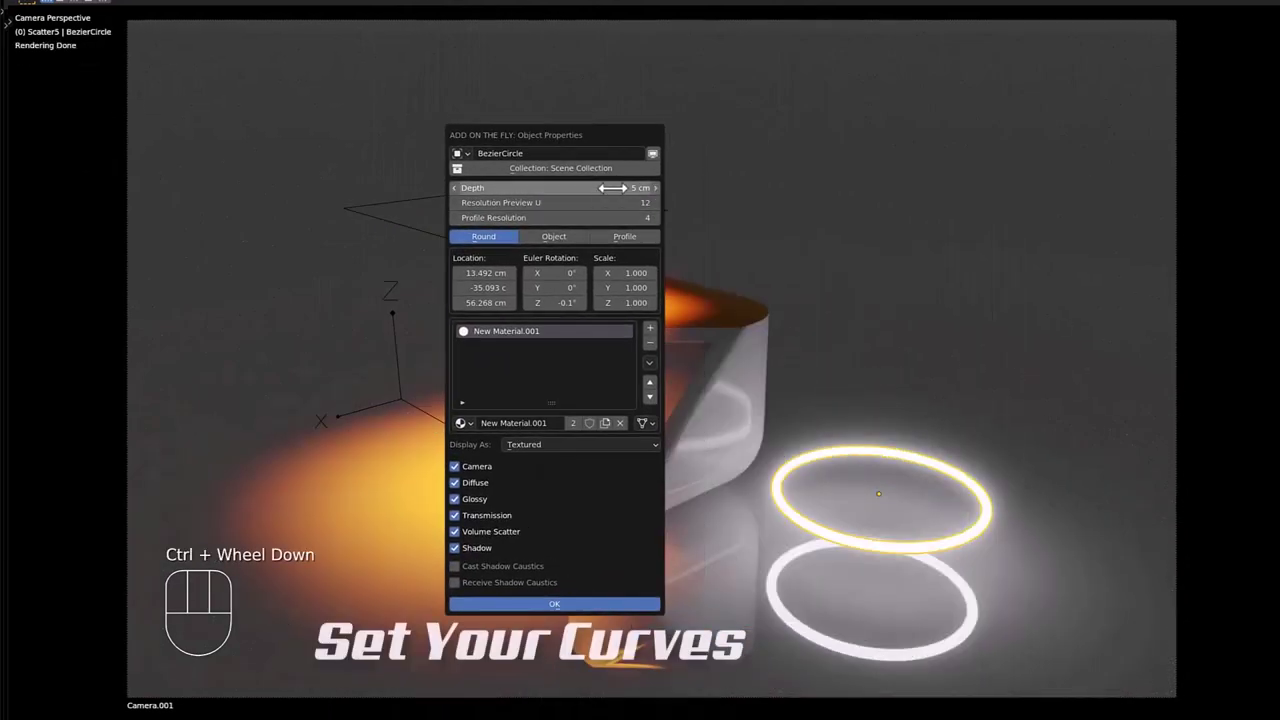